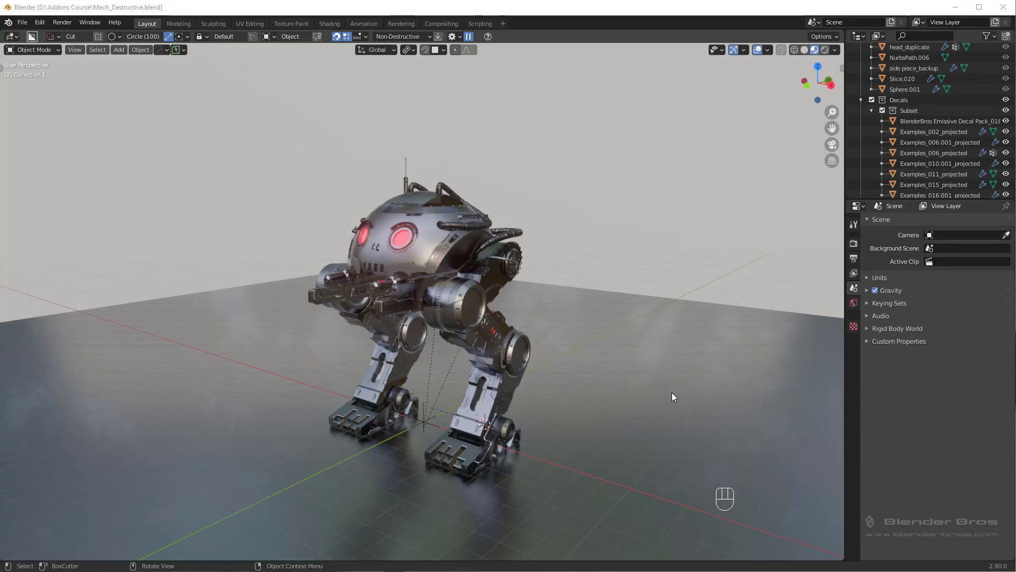
Frame the domed sphere under the head up close and select it for mesh editing.
left_click_drag(611, 394, 696, 387)
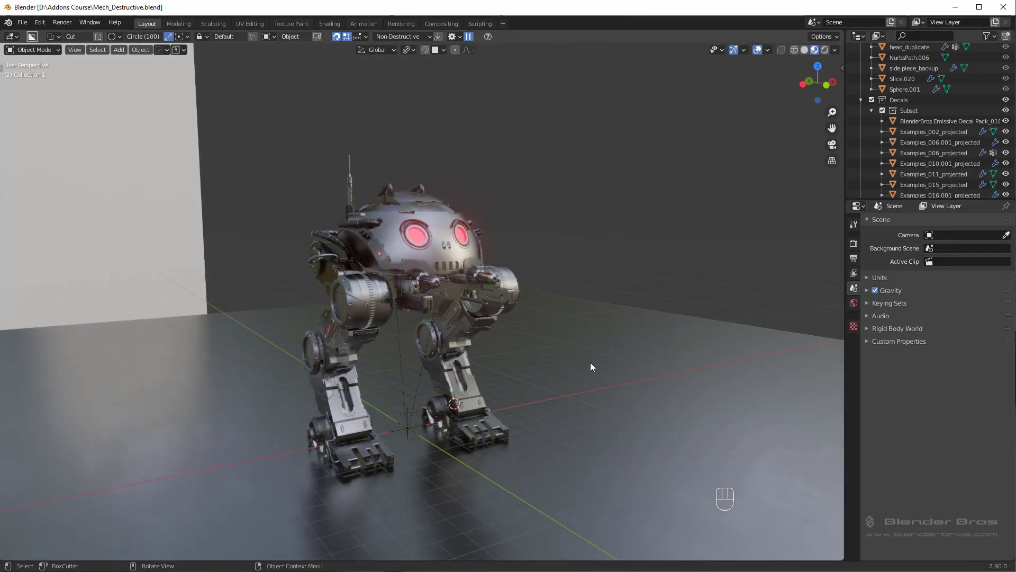
left_click(520, 330)
left_click_drag(455, 253, 470, 336)
left_click(385, 328)
left_click_drag(410, 337, 437, 327)
left_click_drag(413, 312, 427, 310)
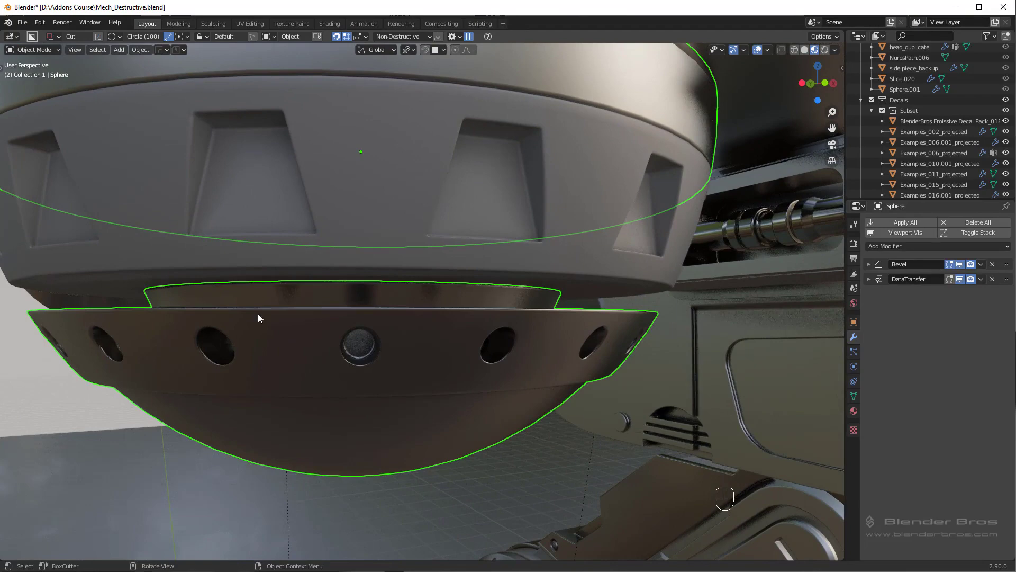
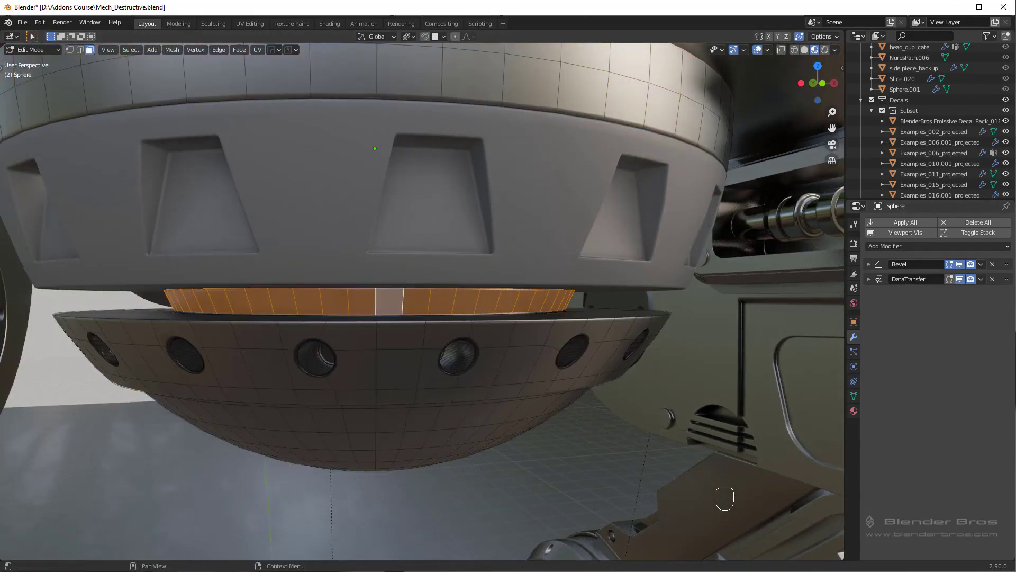
Assign Emission_red to the sphere's top rim faces in a new material slot, then leave Edit Mode.
left_click(857, 416)
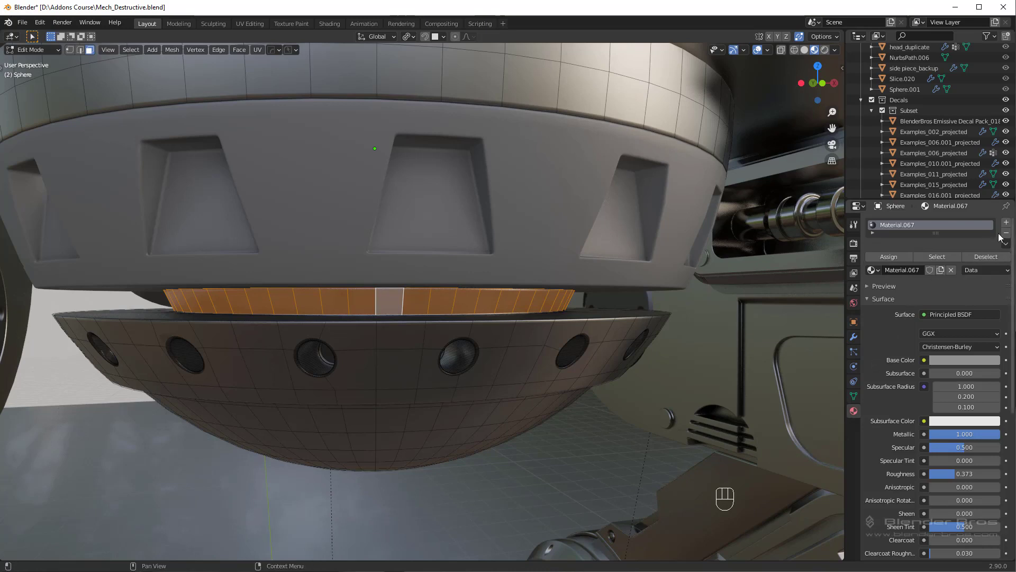
left_click_drag(1011, 228, 937, 280)
left_click_drag(879, 297, 810, 325)
left_click(896, 286)
key("Tab")
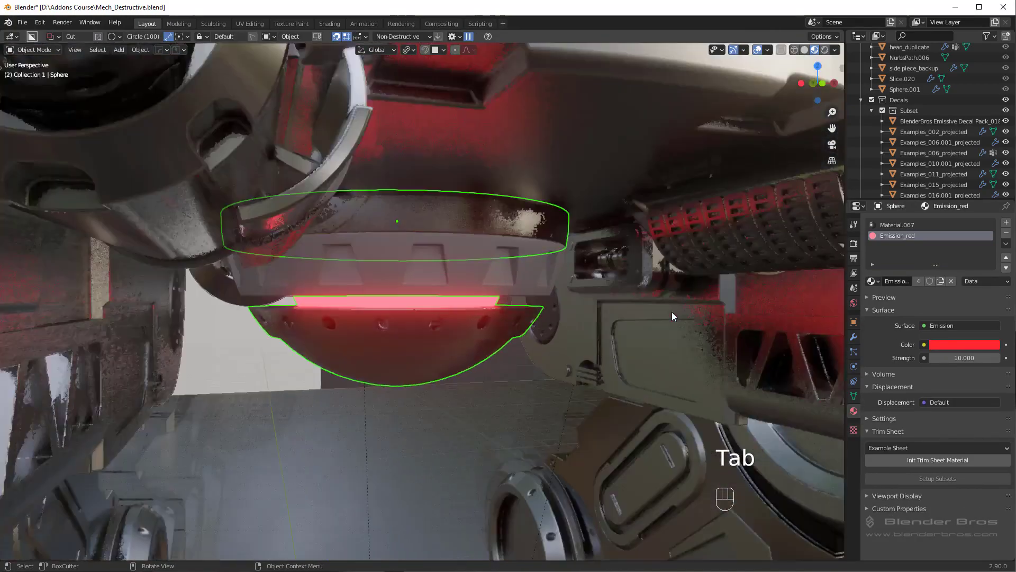
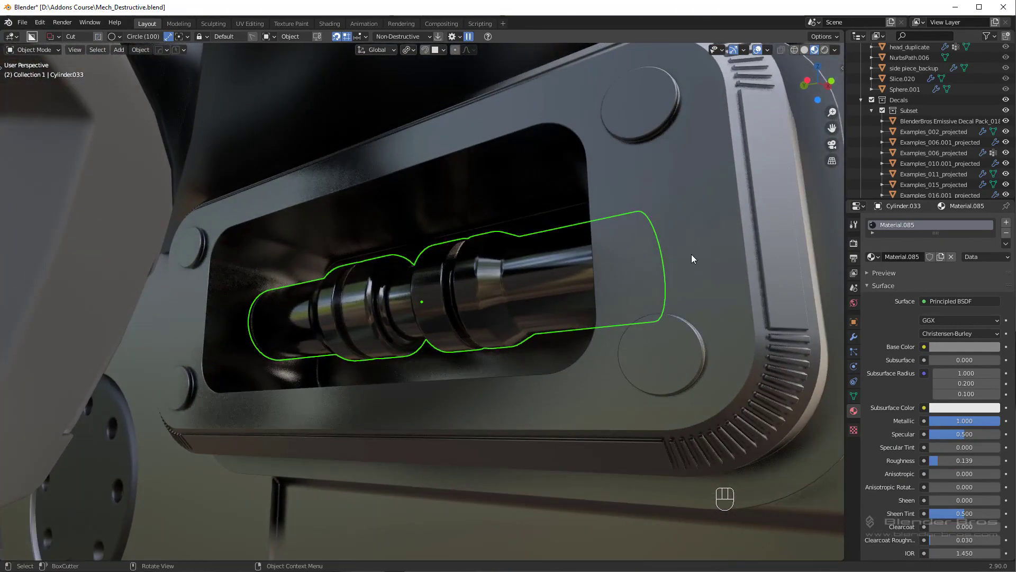
Add a material slot on Cylinder.033 and assign Emission_red to the piston ring faces.
left_click(463, 300)
left_click(672, 300)
left_click(491, 300)
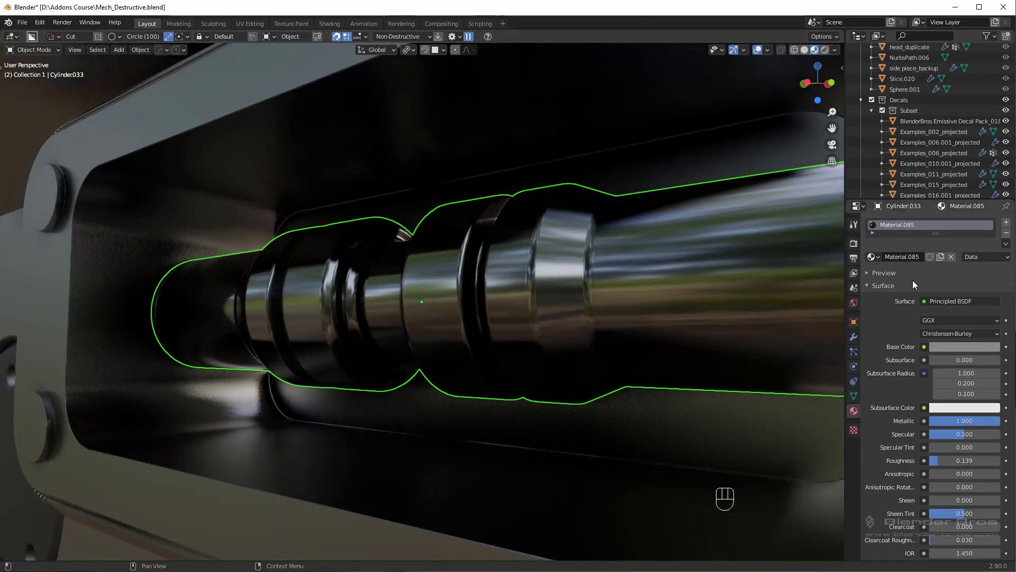
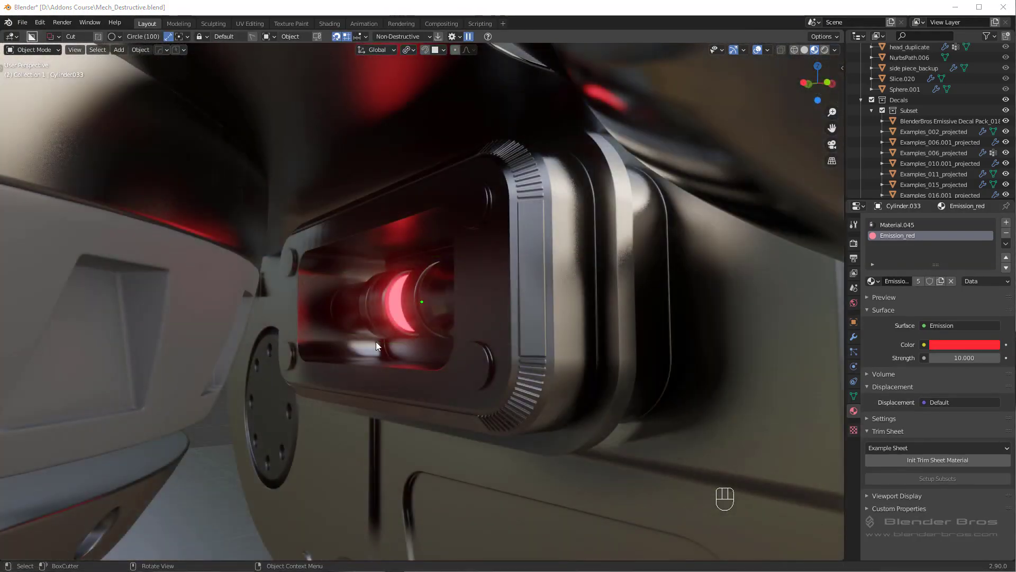
Reveal all hidden objects with Alt+H and select the turret window panel in the Outliner.
middle_click(424, 323)
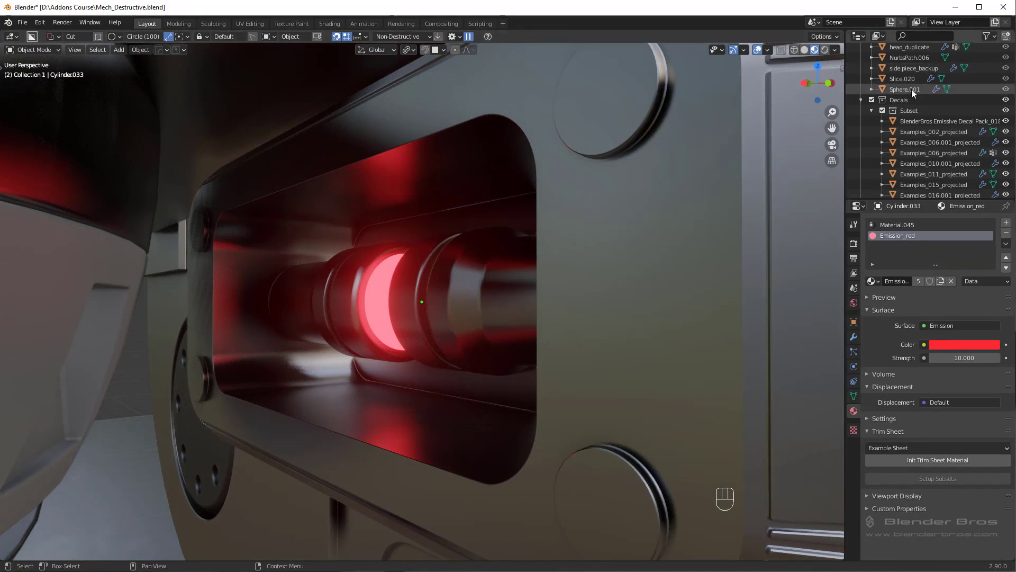
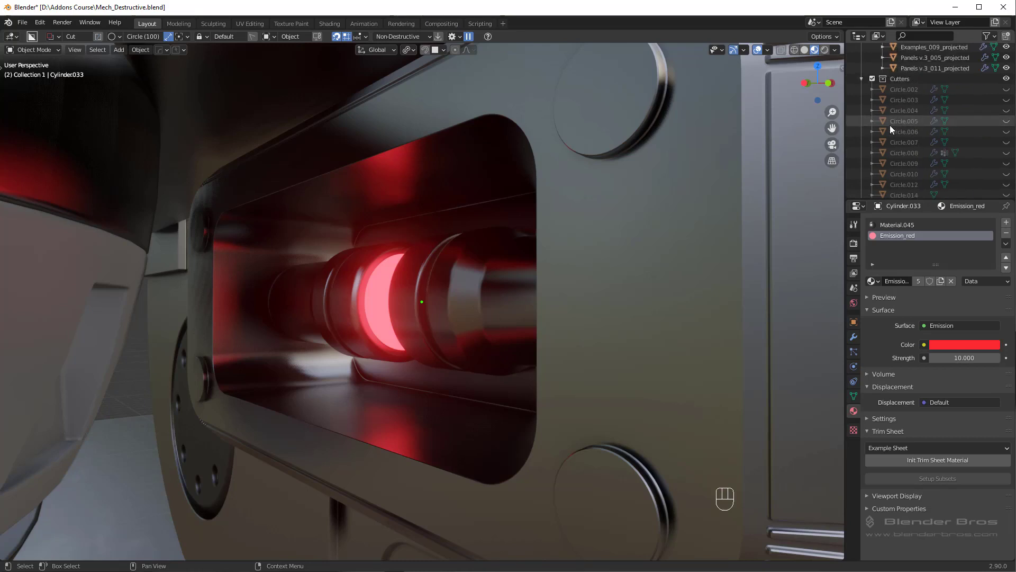
left_click(866, 81)
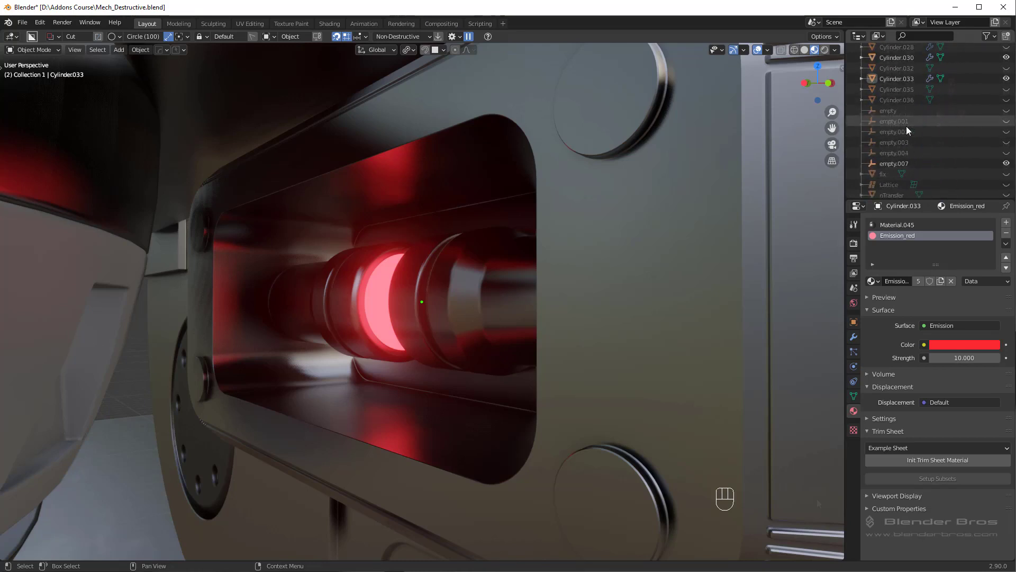
middle_click(495, 332)
middle_click(507, 332)
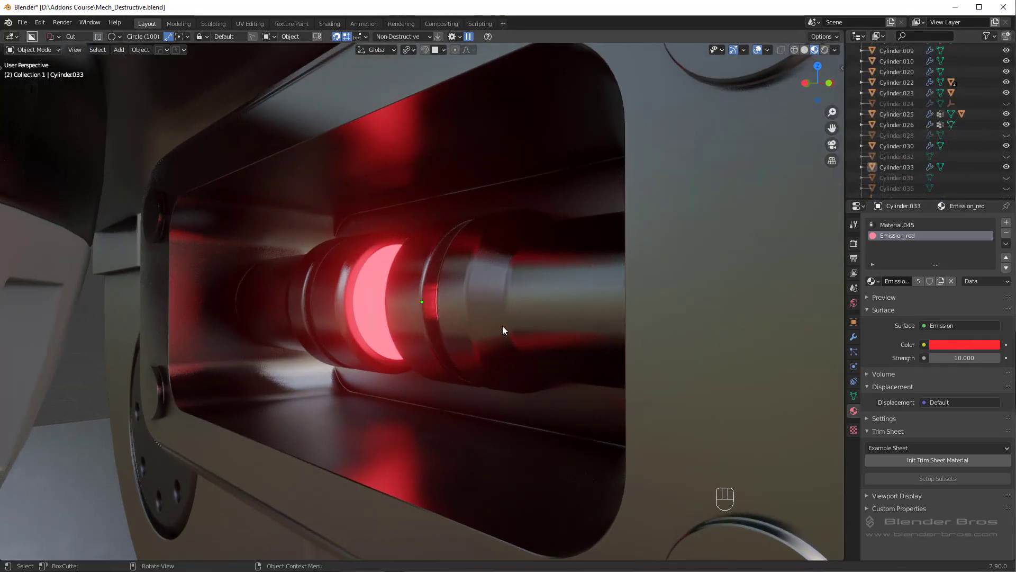
key("alt+h")
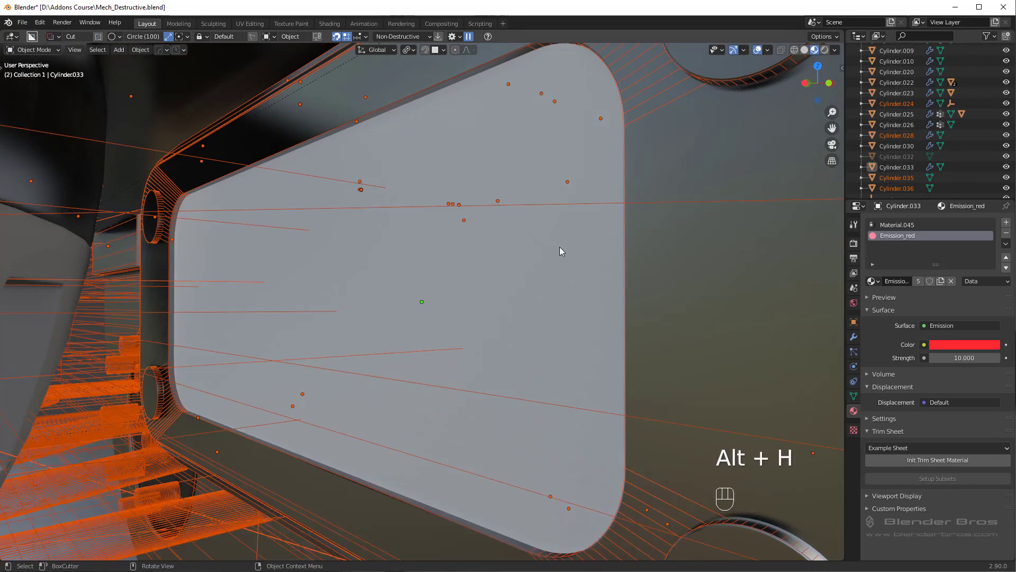
left_click(857, 324)
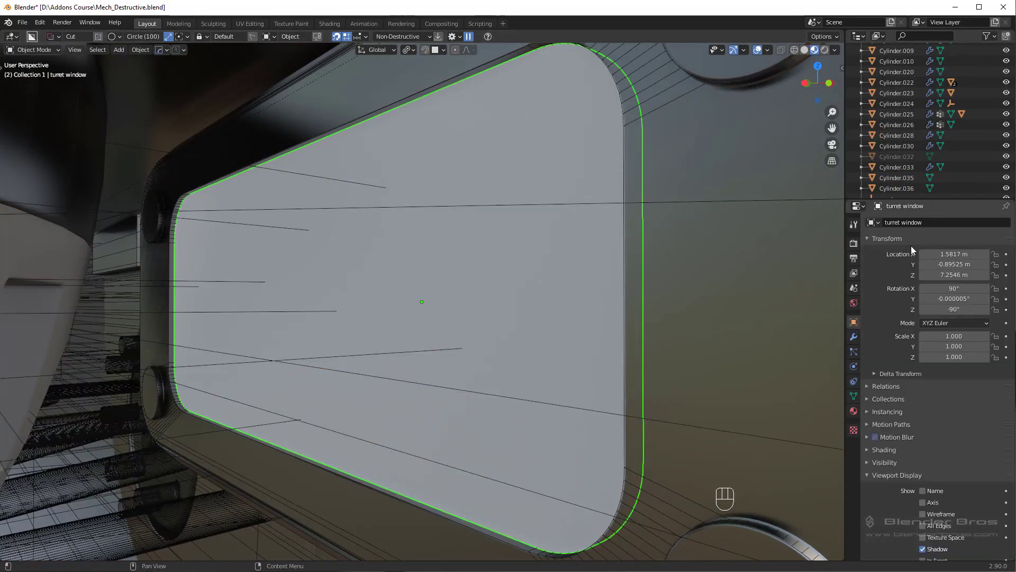
Hide the unneeded revealed objects again, keeping only the turret window visible.
key("ctrl+z")
left_click(584, 270)
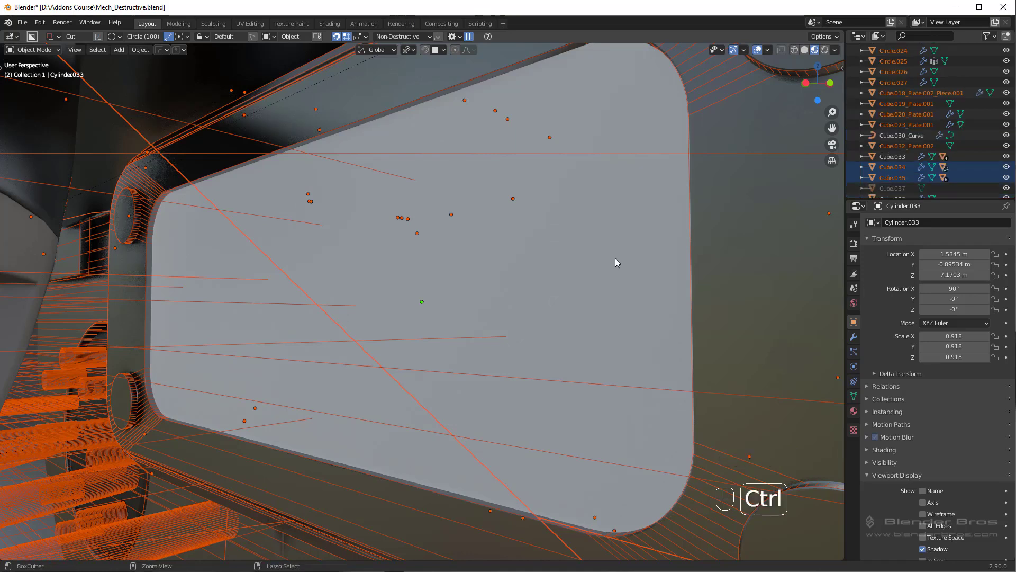
key("ctrl+z")
left_click(553, 255)
left_click(569, 258)
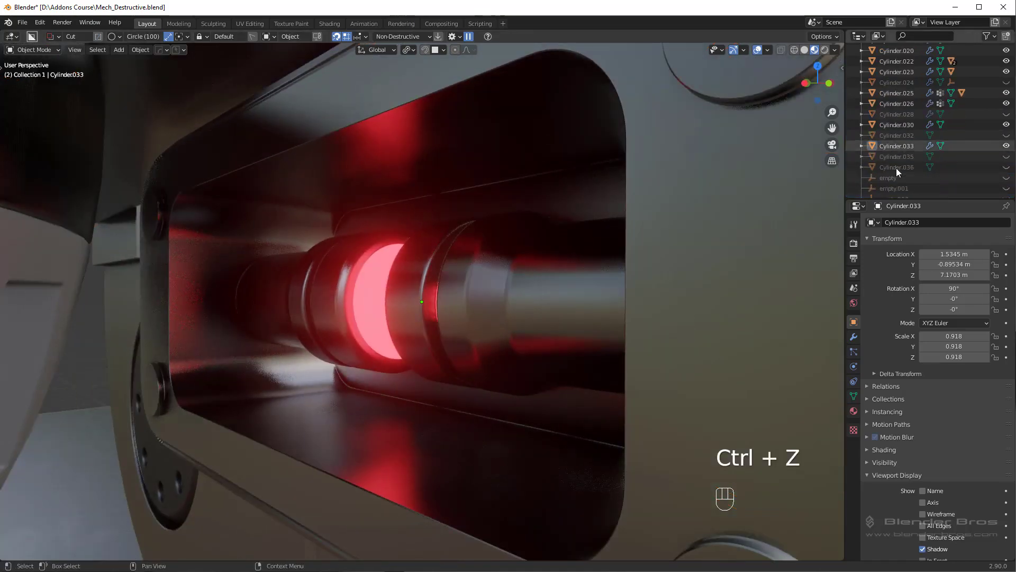
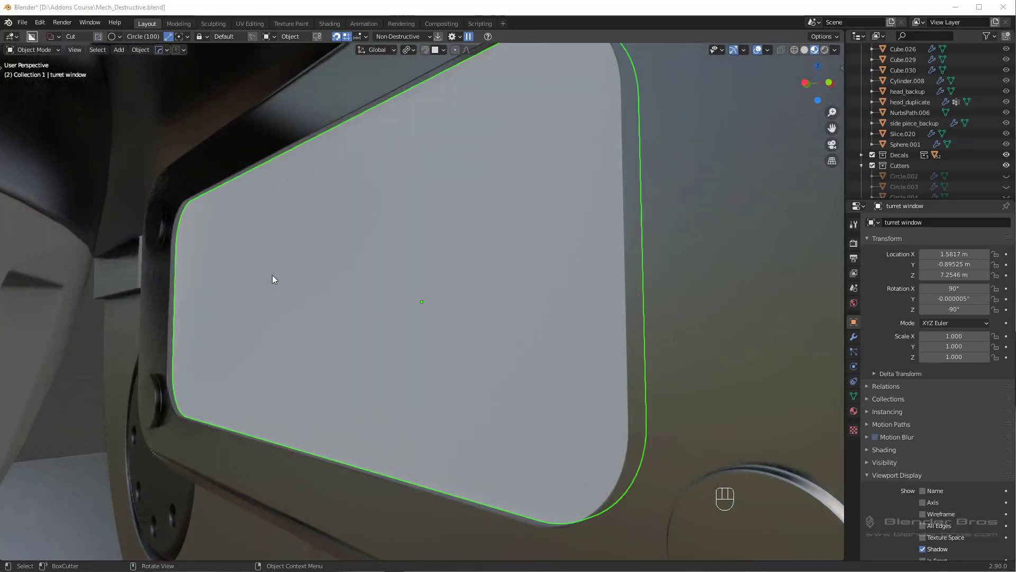
Create a new Glass BSDF material on the turret window and switch the viewport to Rendered shading.
left_click(860, 414)
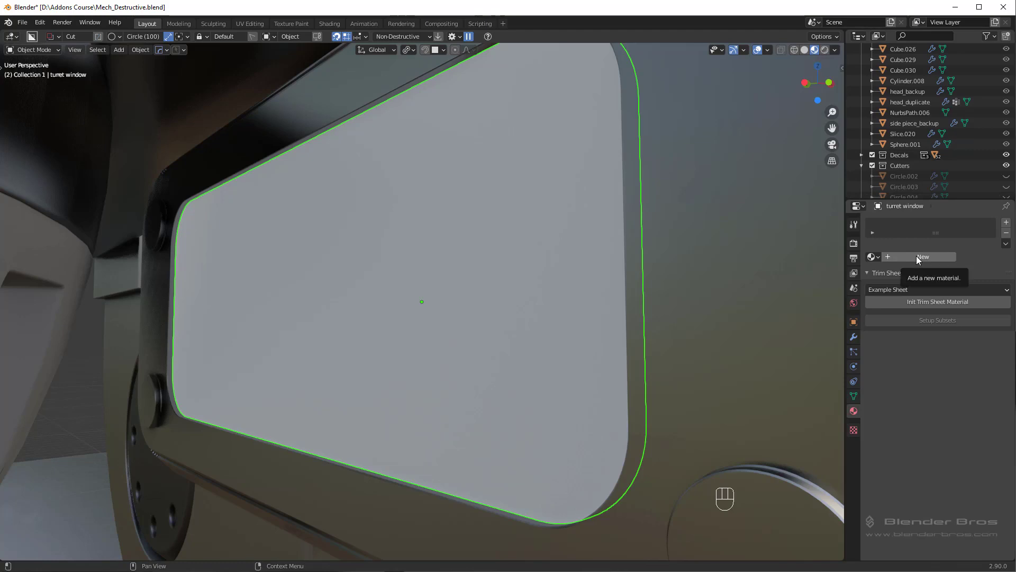
left_click(918, 257)
left_click_drag(898, 257, 905, 266)
key("s")
left_click_drag(962, 308, 718, 89)
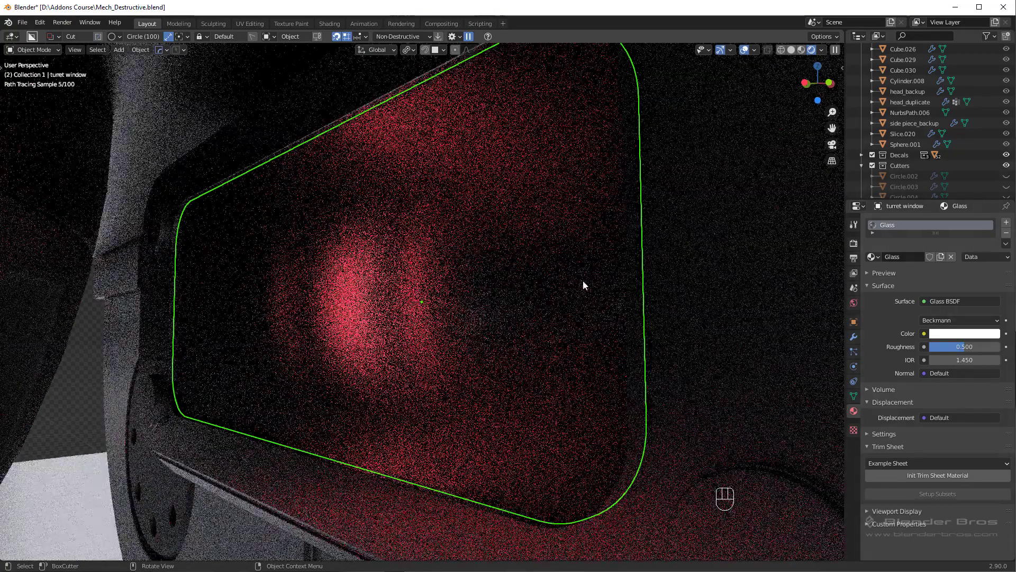
Tint the Glass BSDF colour pale pink and orbit to check the piston glow through the window.
left_click(606, 281)
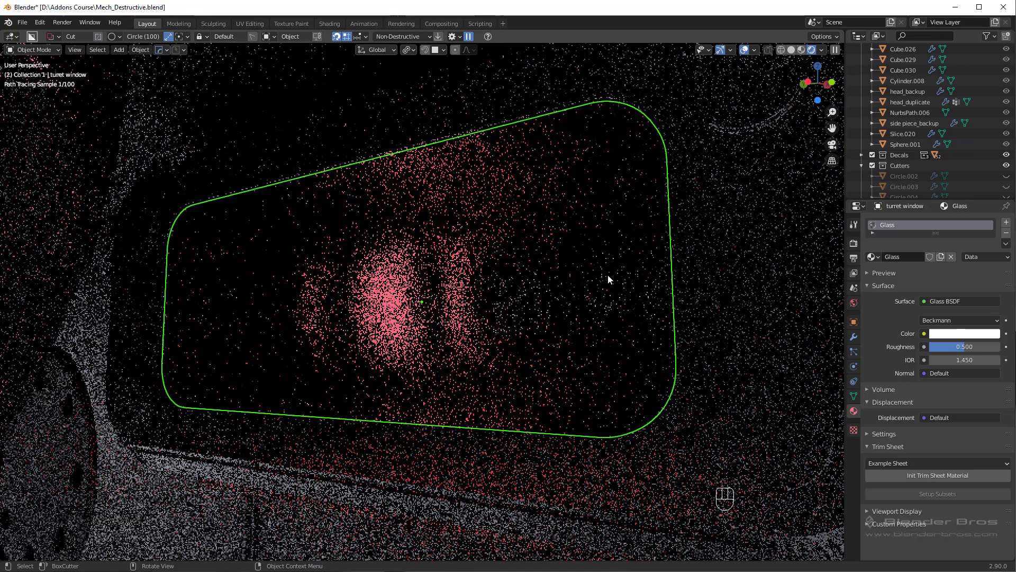
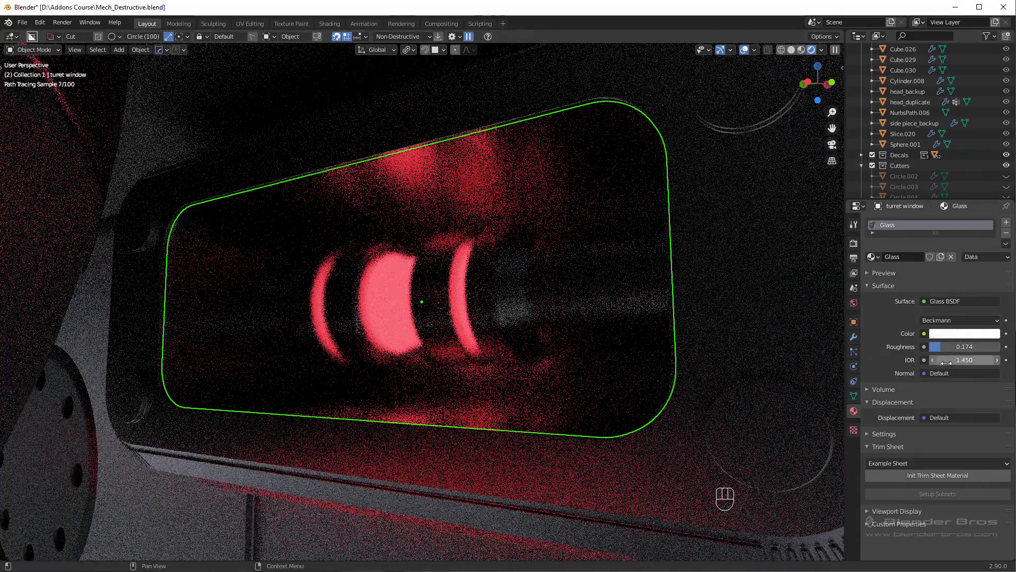
left_click_drag(964, 351, 898, 343)
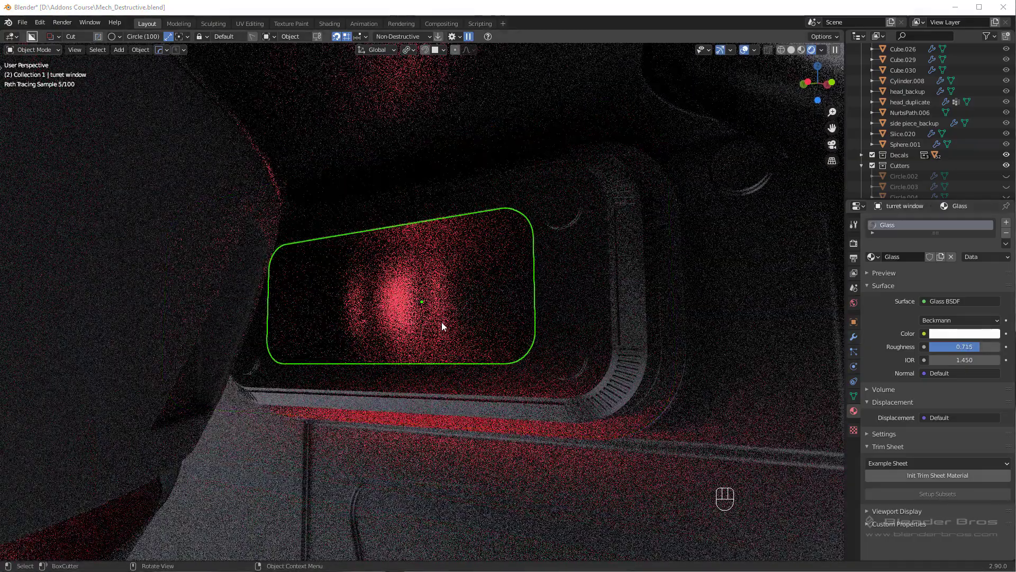
left_click_drag(985, 354, 967, 356)
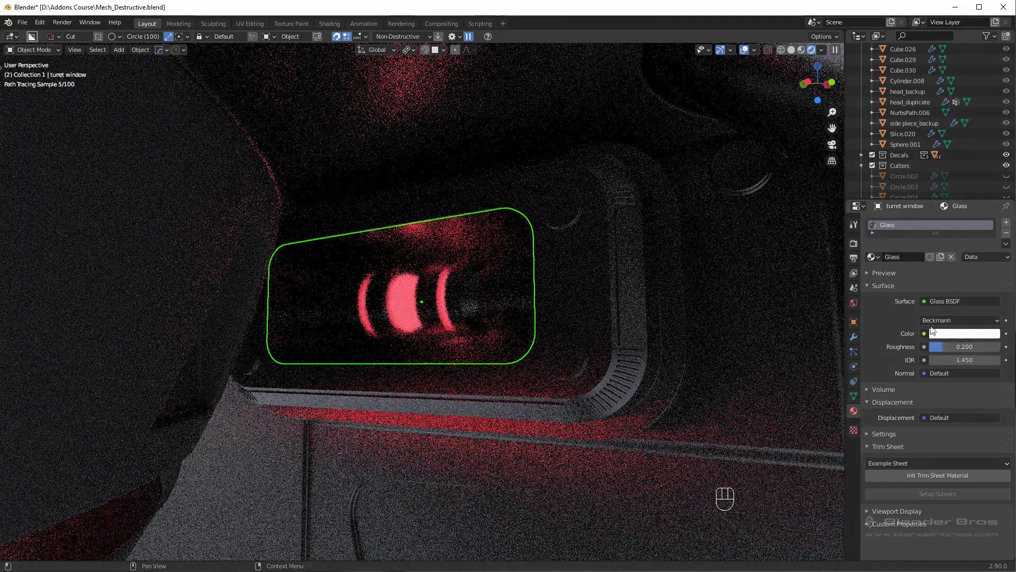
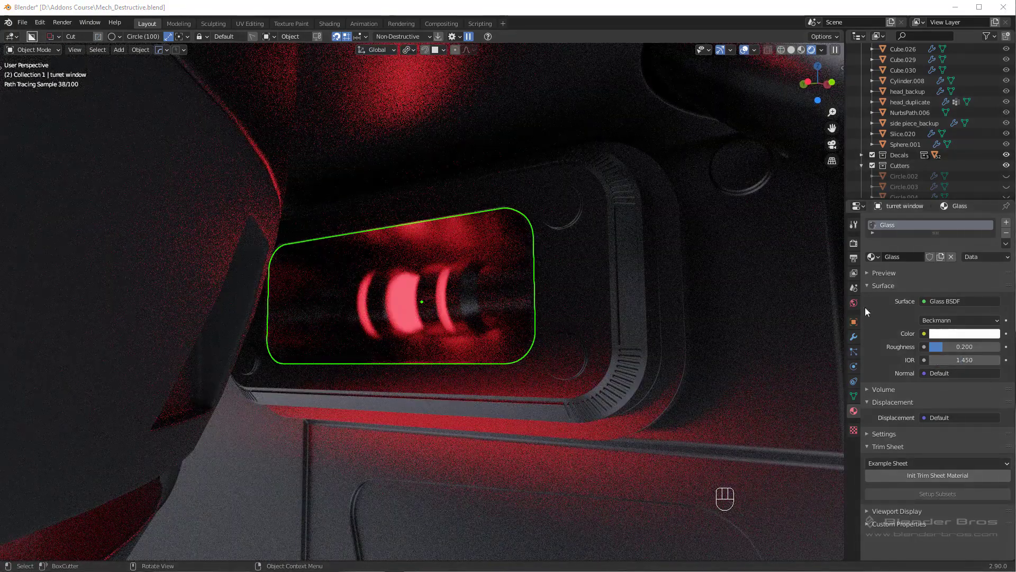
left_click(952, 336)
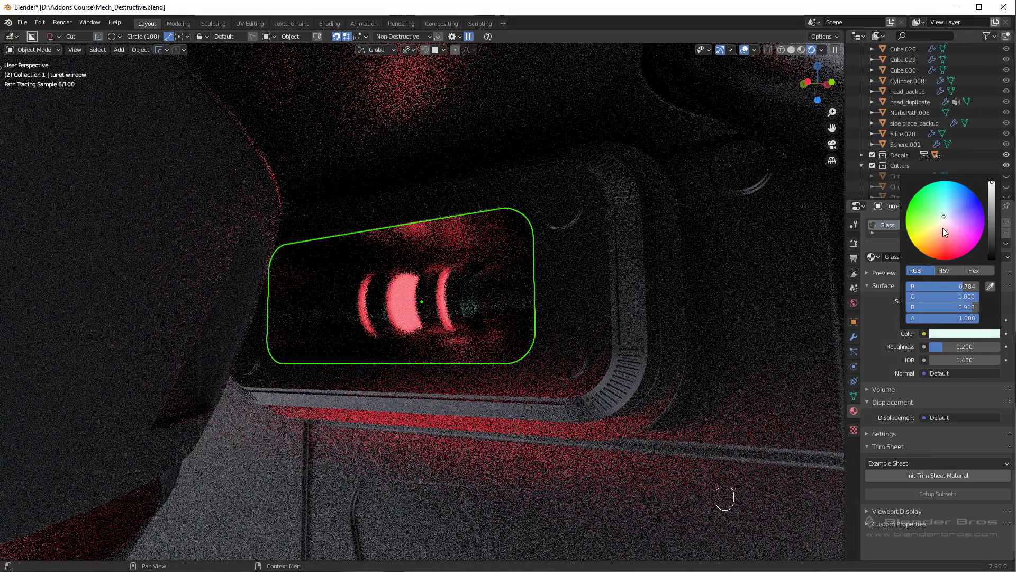
left_click_drag(958, 336, 971, 277)
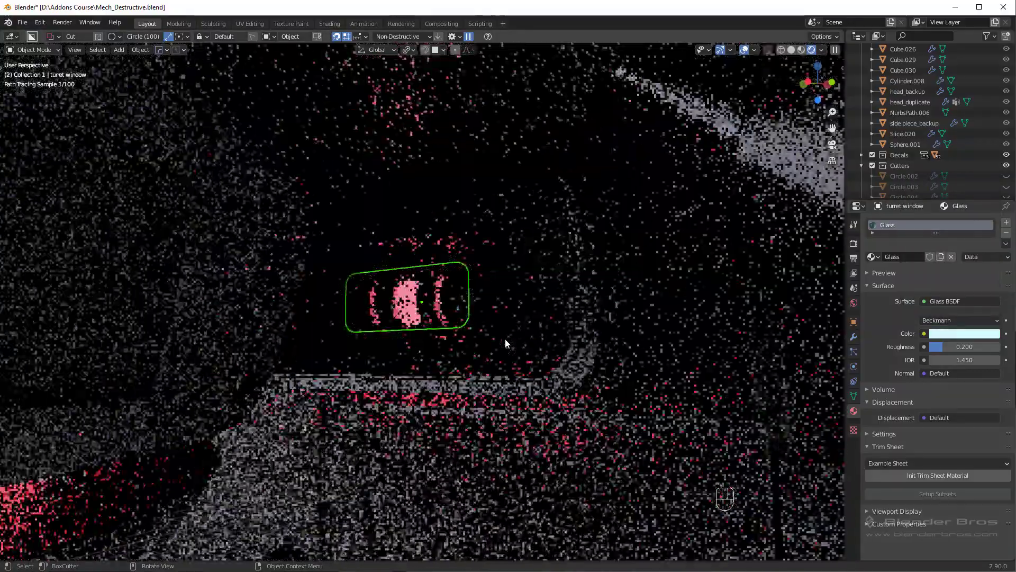
middle_click(510, 344)
key("alt+a")
left_click_drag(497, 357, 480, 349)
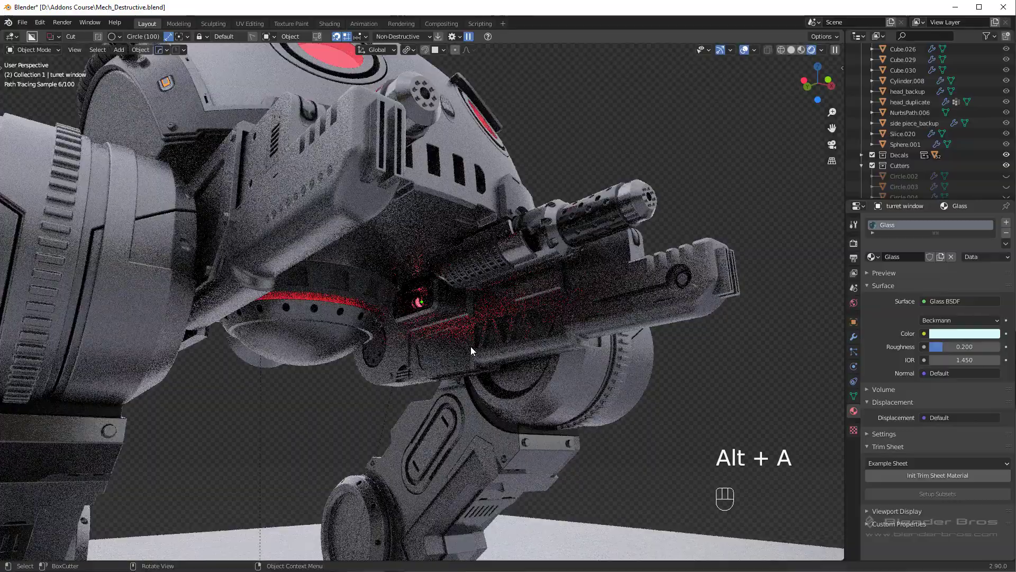
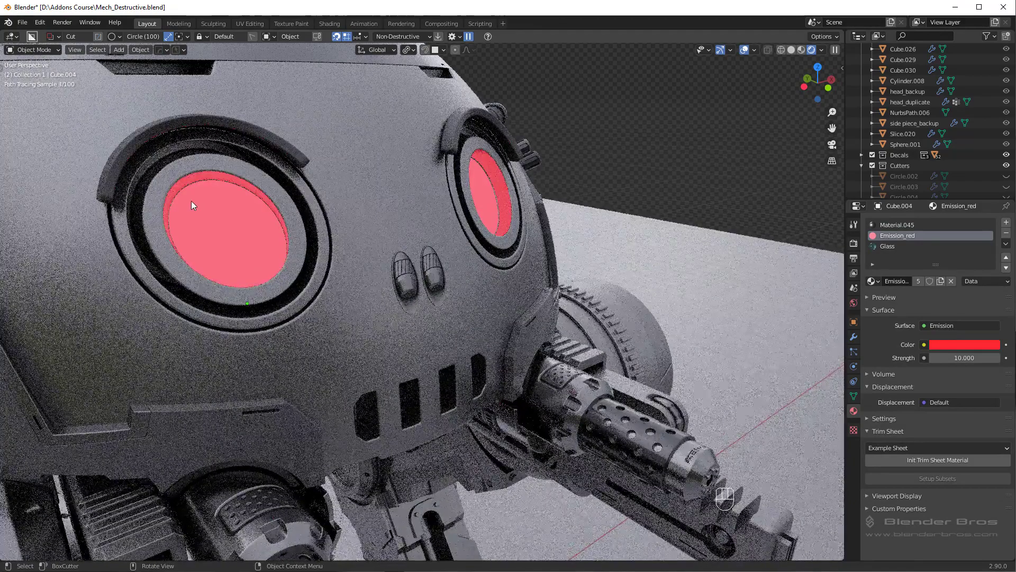
left_click(576, 163)
left_click_drag(522, 184, 478, 203)
middle_click(353, 244)
left_click(281, 220)
key("Tab")
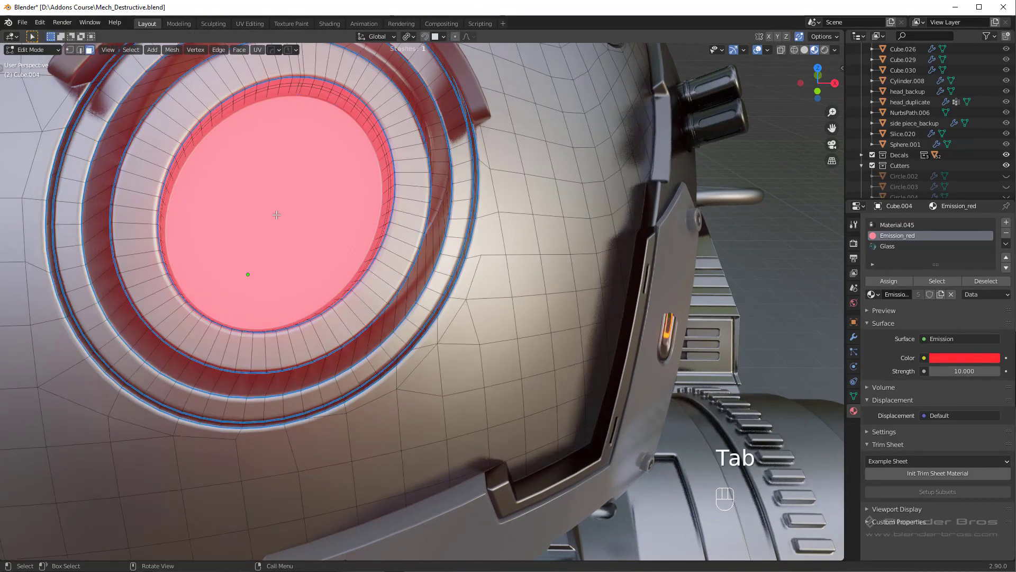
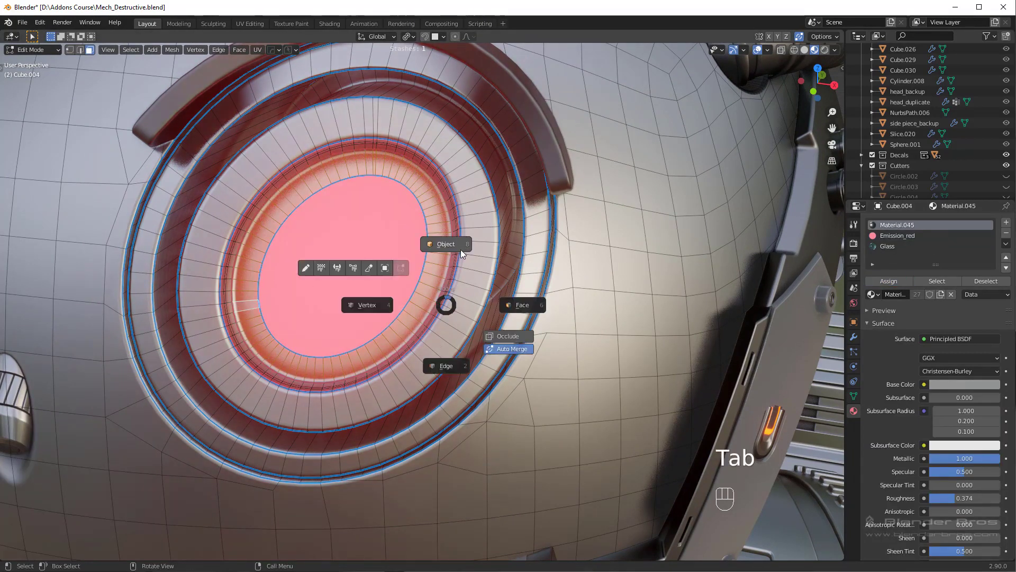
key("alt+a")
left_click_drag(489, 276, 533, 265)
left_click(530, 257)
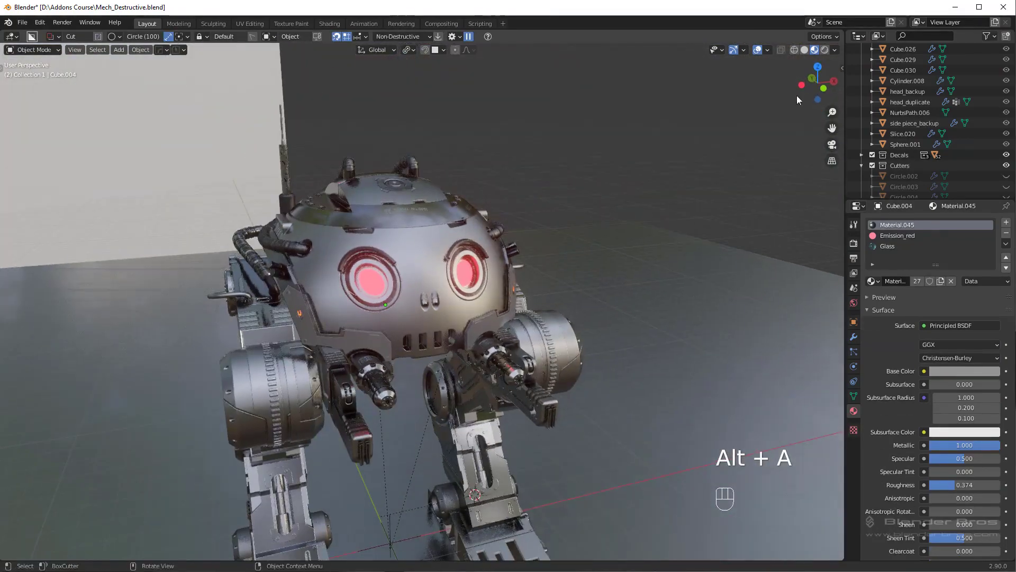
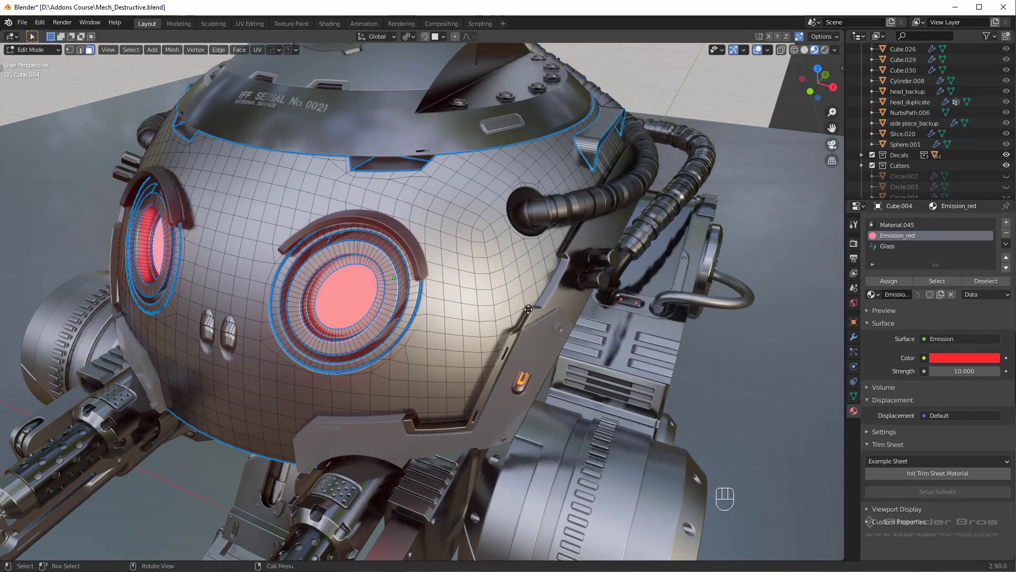
Extrude the selected eye ring faces inward along the normal and return toward Object Mode.
key("e")
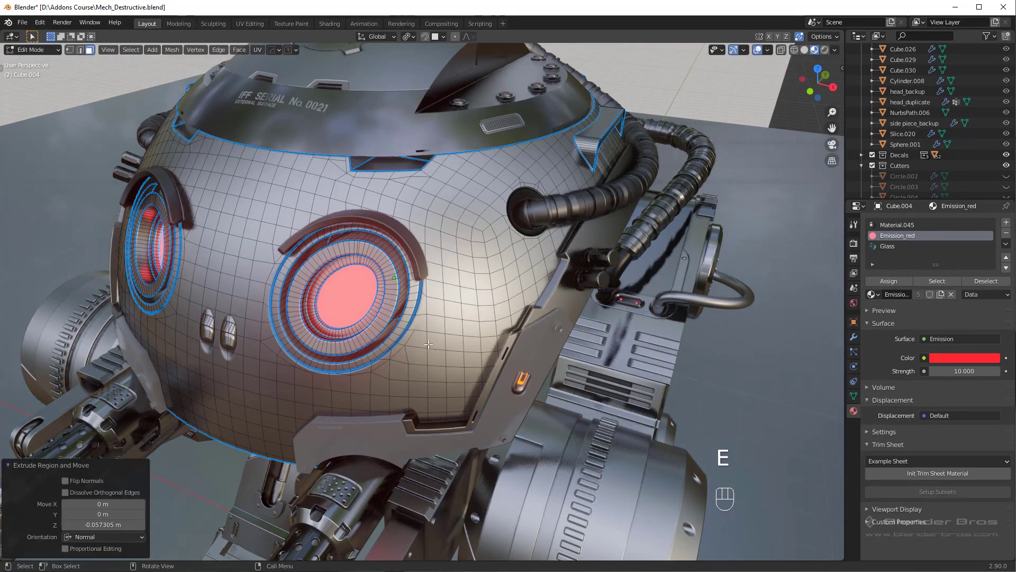
key("Tab")
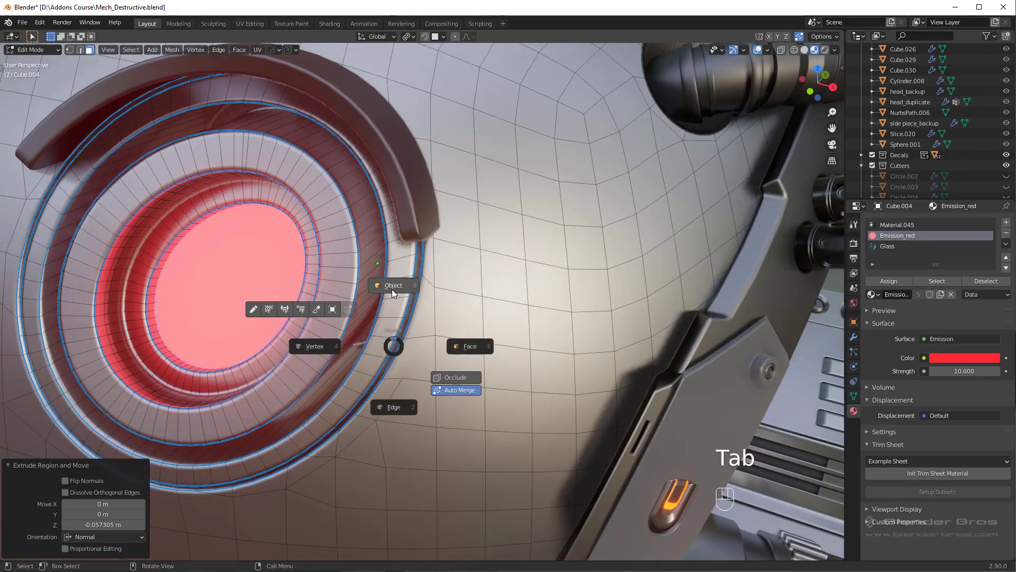
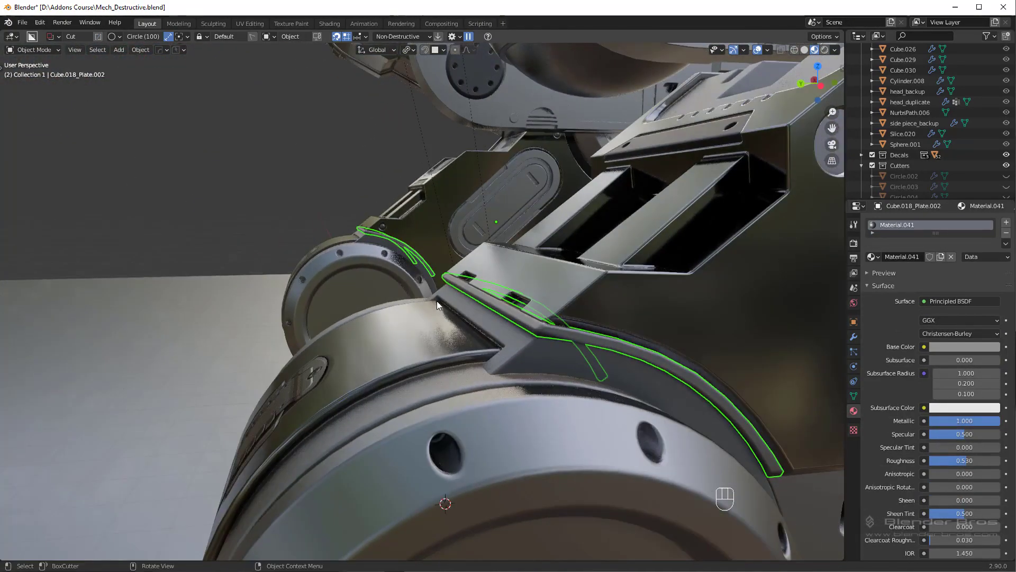
Assign Emission_red to the thin strip on Cube.018_Plate.002 via a new material slot.
left_click_drag(533, 336, 518, 328)
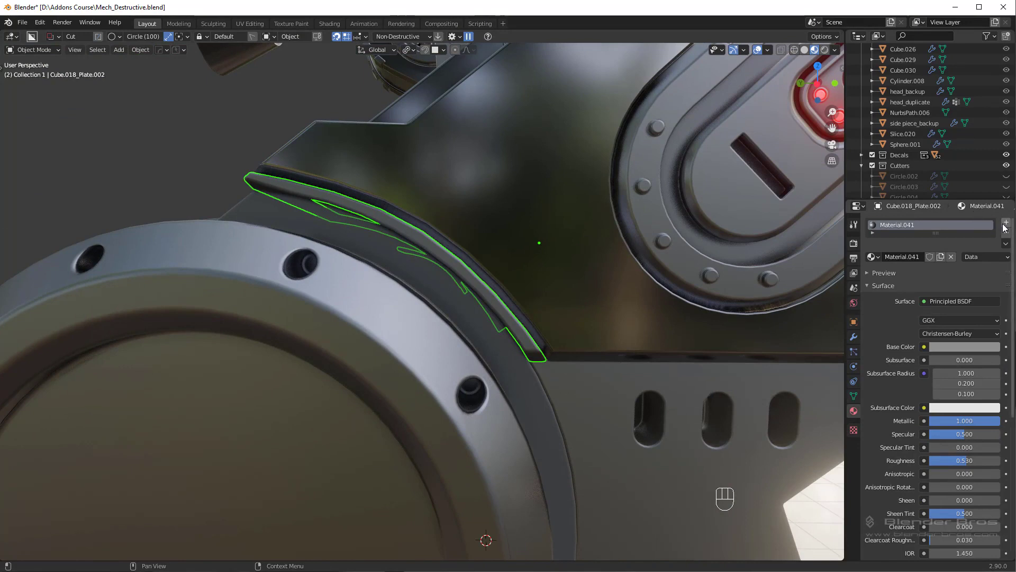
left_click(1011, 229)
left_click(914, 230)
left_click(1011, 235)
left_click_drag(872, 256, 636, 296)
key("alt+a")
Orbit to the other leg and select its lower-leg detail part for the same red accent.
left_click_drag(525, 312, 472, 309)
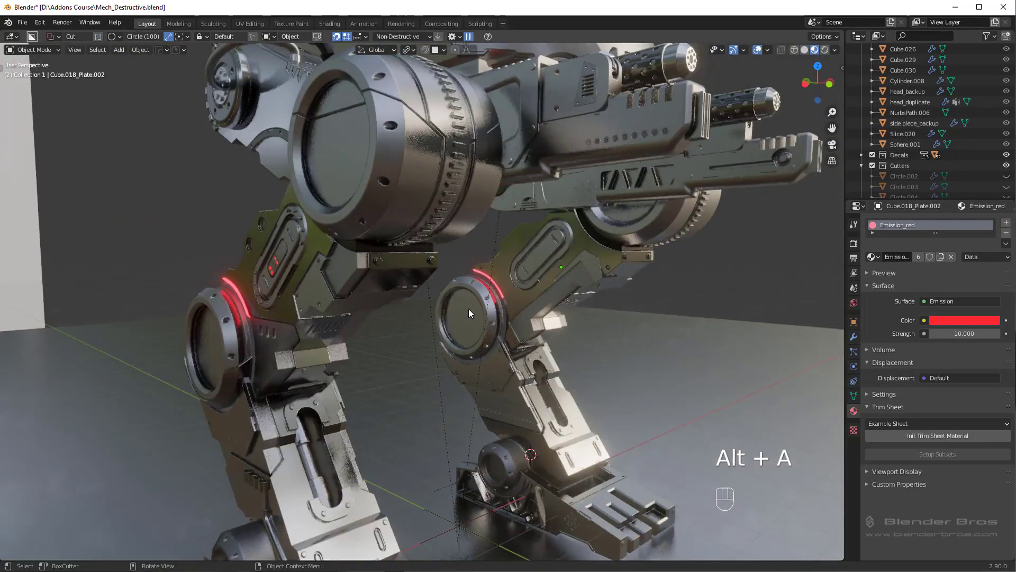
left_click_drag(466, 306, 499, 308)
left_click(465, 360)
left_click(474, 332)
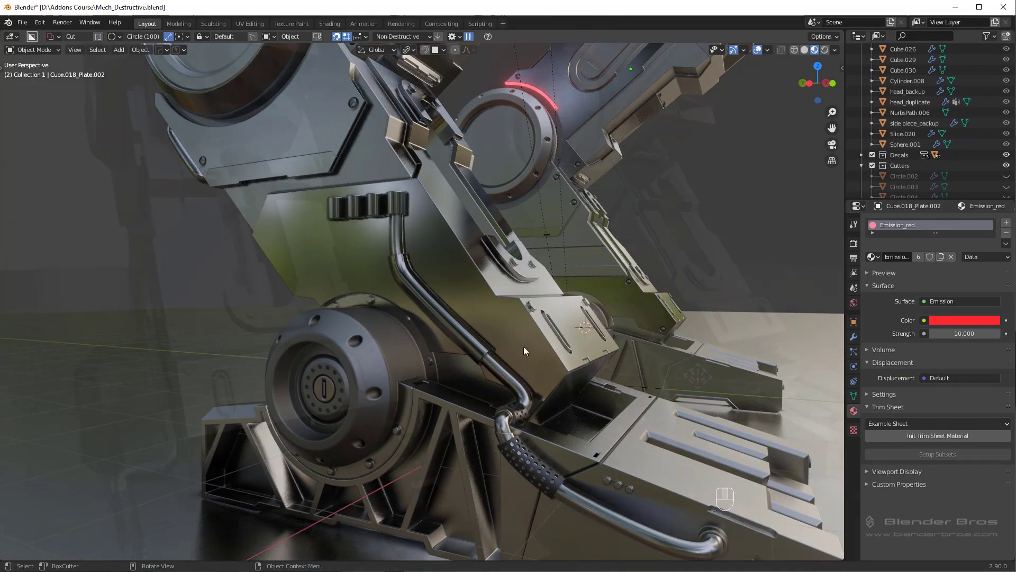
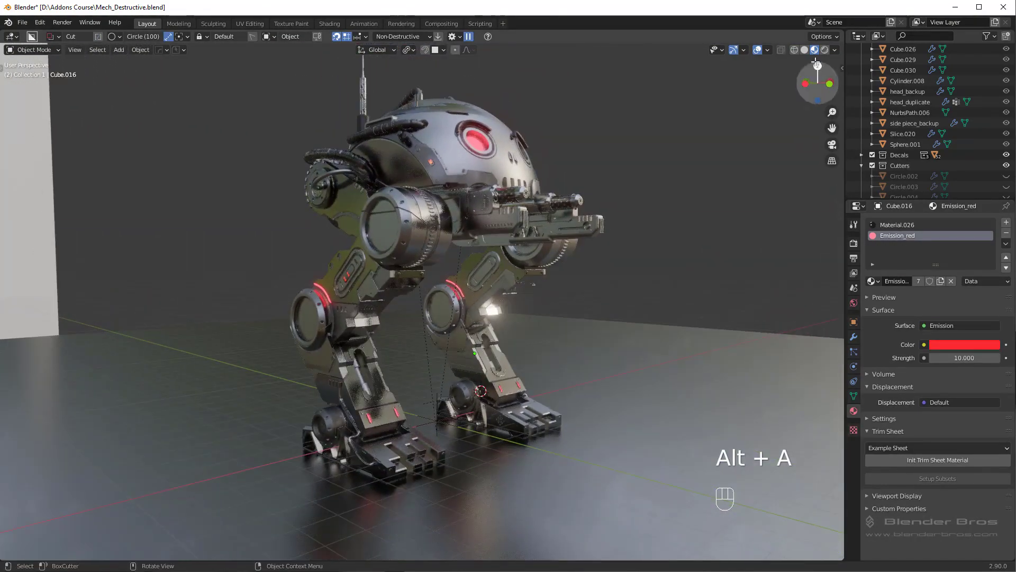
Switch the viewport to Cycles Rendered shading and orbit toward the head's side decal.
left_click(826, 53)
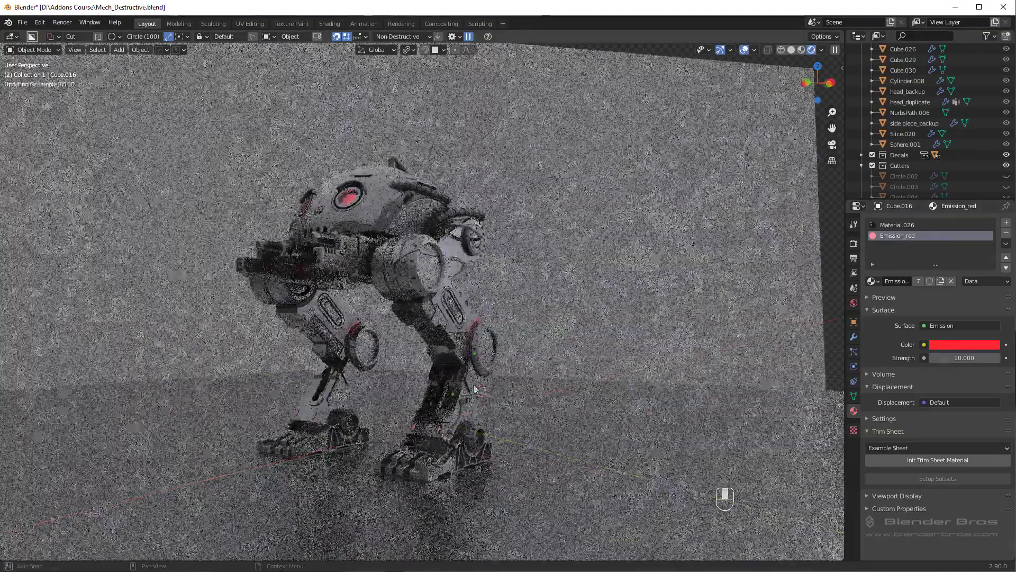
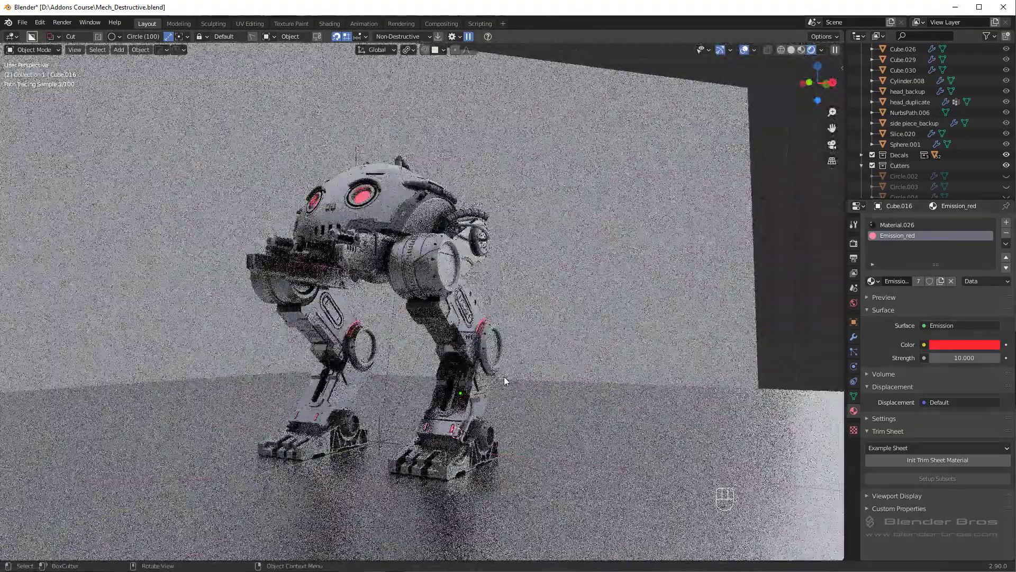
middle_click(499, 382)
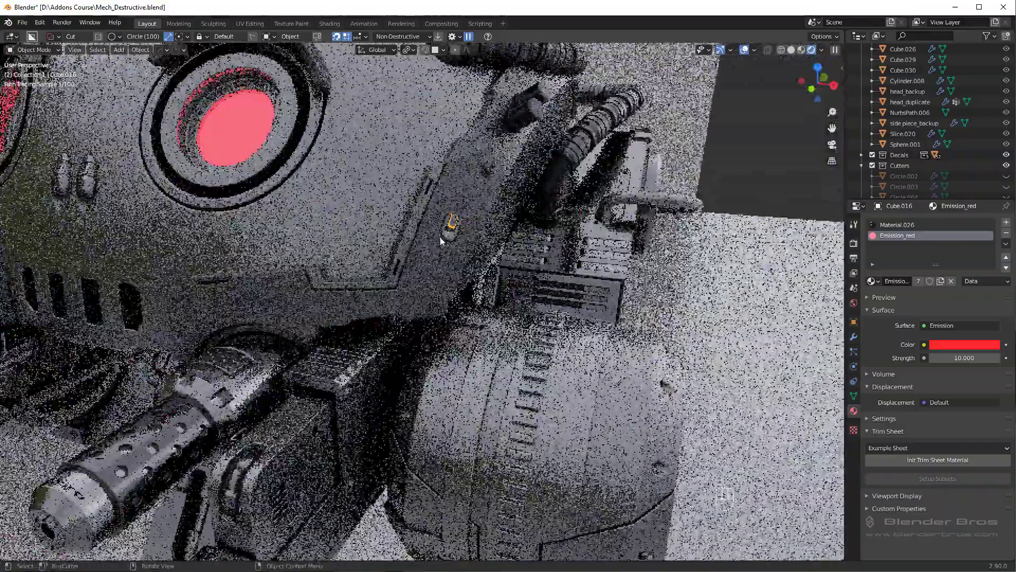
Select the small orange Examples_011_projected decal on the head panel.
left_click(456, 226)
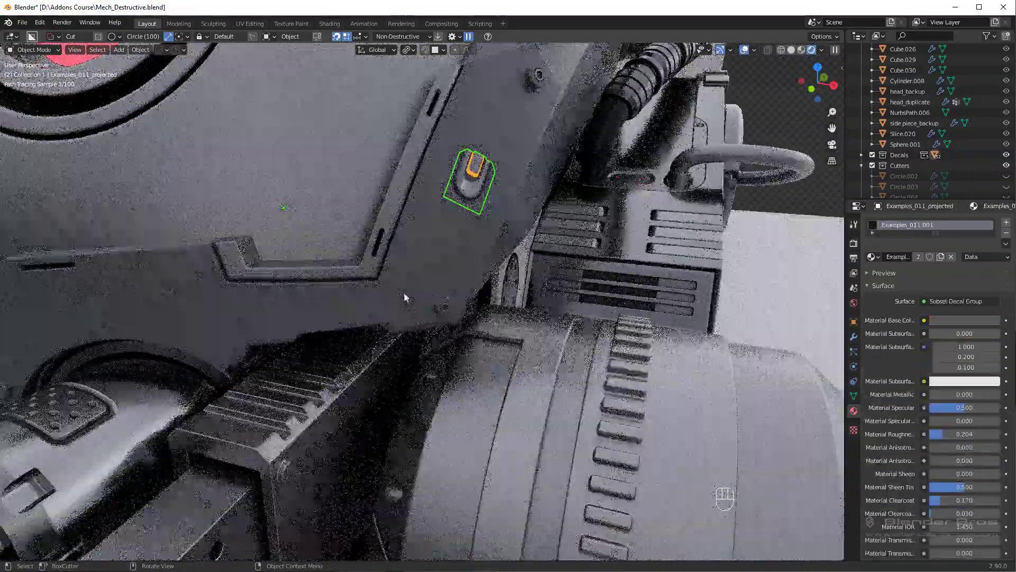
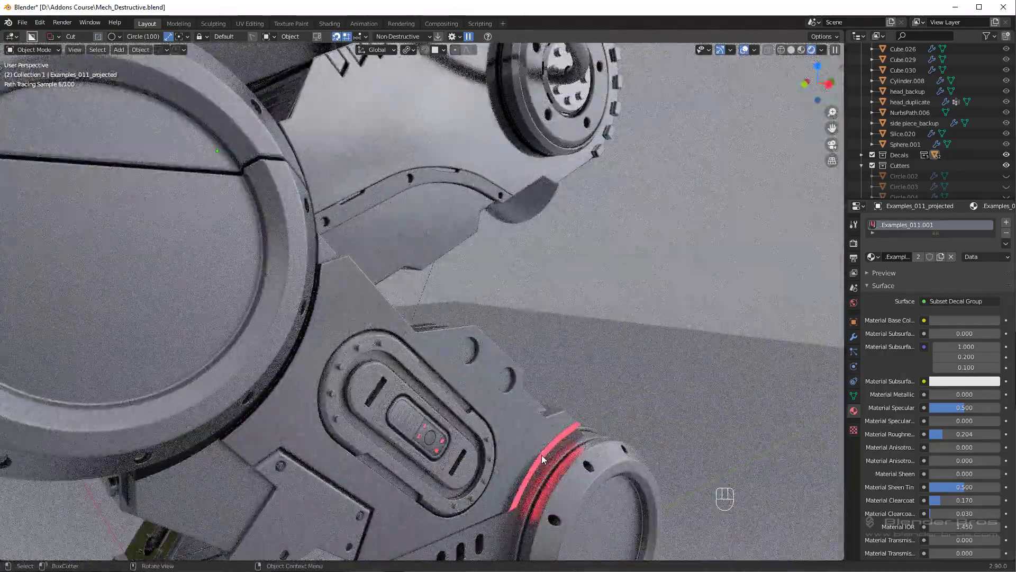
left_click(545, 446)
middle_click(401, 455)
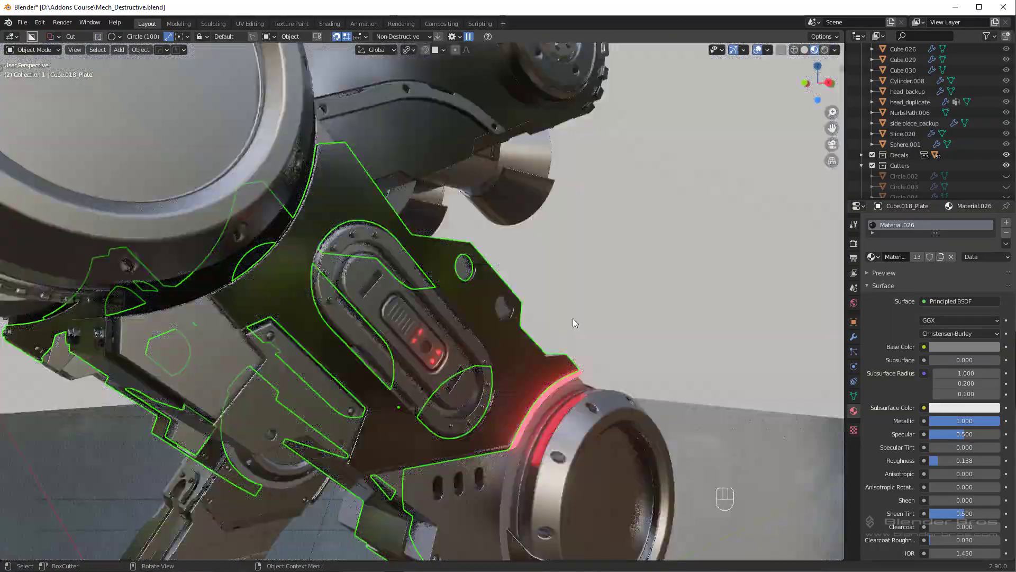
middle_click(567, 330)
middle_click(495, 417)
left_click(489, 368)
left_click(389, 465)
left_click(488, 352)
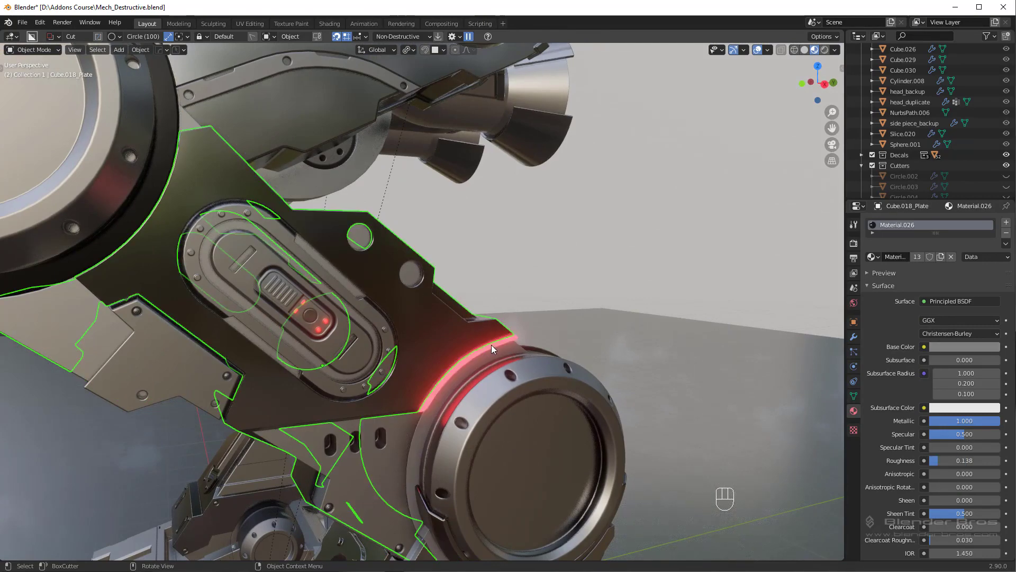
left_click(498, 350)
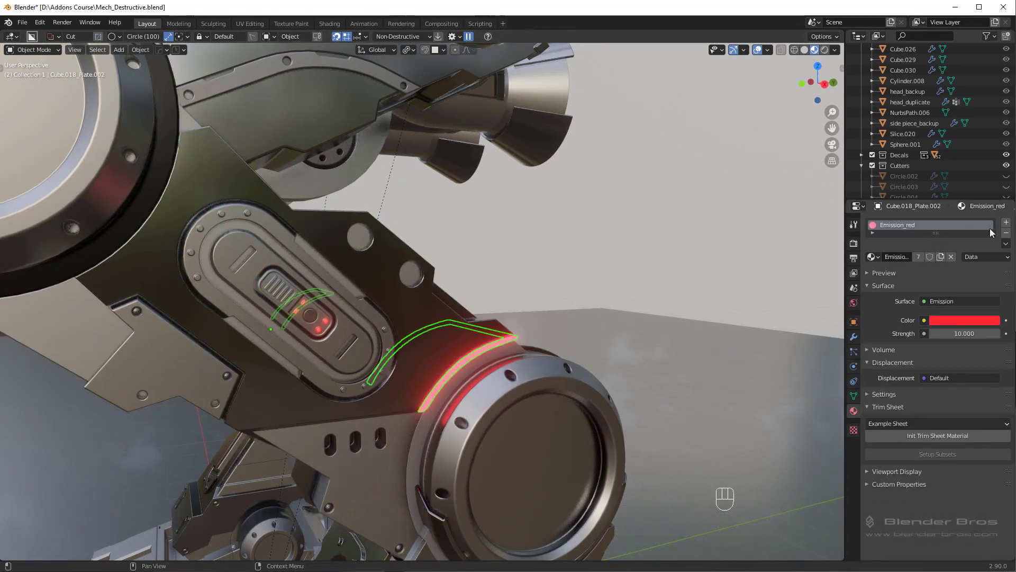
left_click(874, 258)
key("0")
left_click_drag(607, 411, 653, 417)
Select the sphere beneath the head and make its Emission_red slot a single-user copy, Emission_red.001.
middle_click(653, 417)
left_click(659, 420)
left_click(504, 254)
left_click(497, 277)
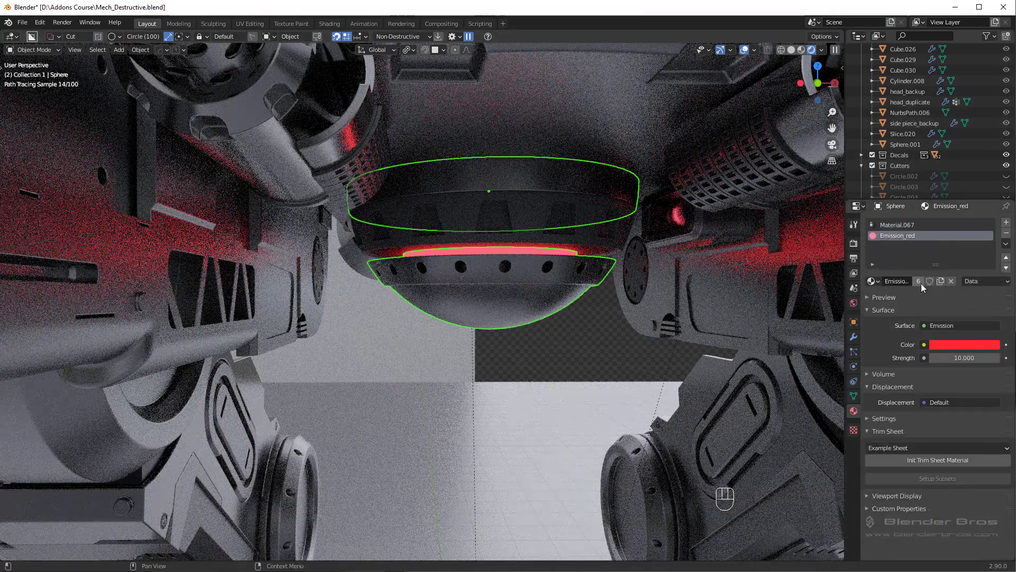
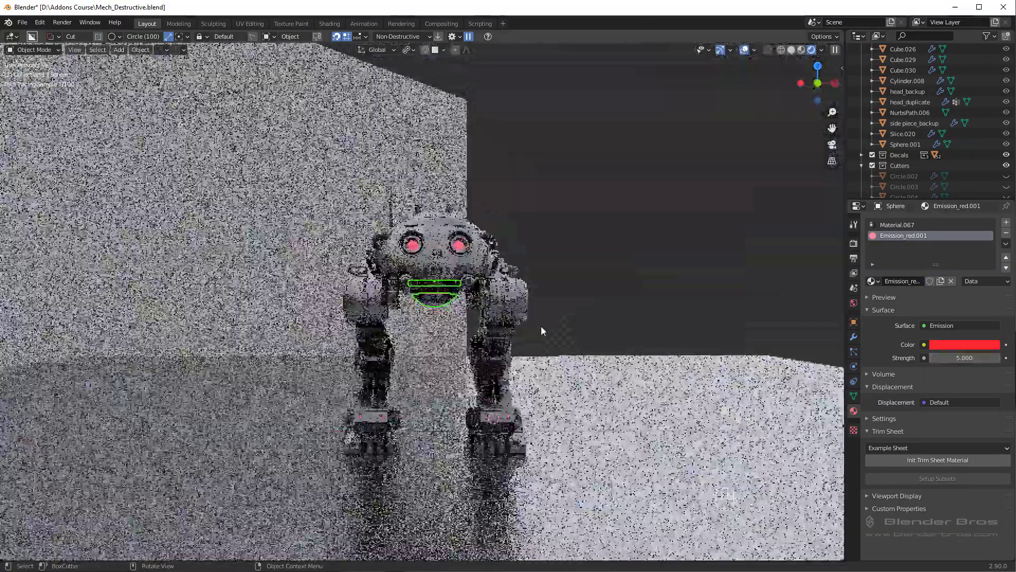
Orbit around the mech and deselect everything in the viewport.
middle_click(524, 327)
left_click(491, 318)
key("alt+a")
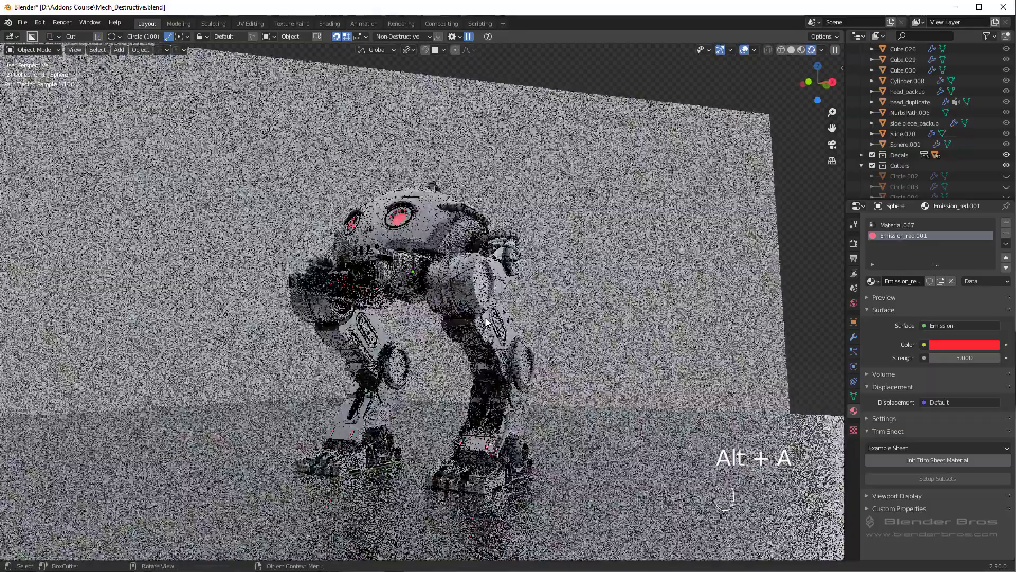